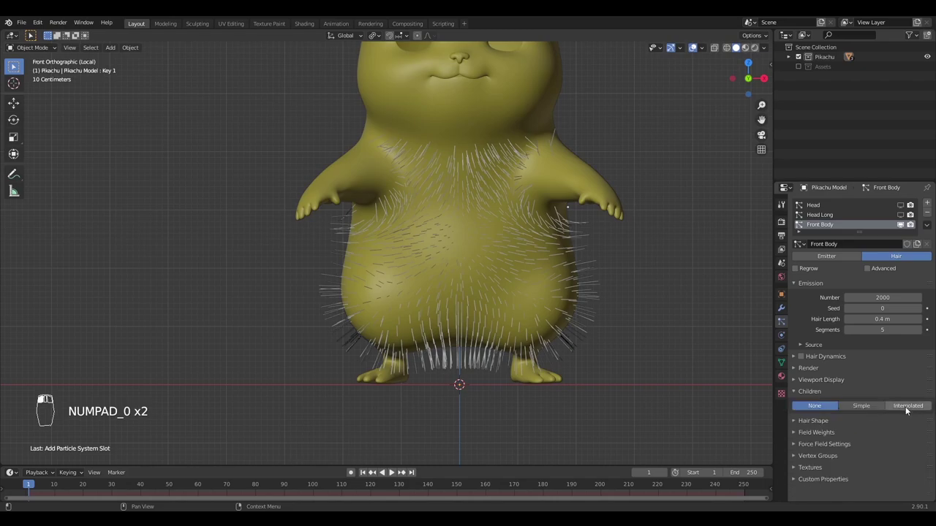
- Enable Interpolated children on the Front Body hair and frame the belly in front view
{"action": "left_click_drag", "start_coordinate": [877, 433], "coordinate": [484, 311]}
{"action": "key", "text": "KP_1"}
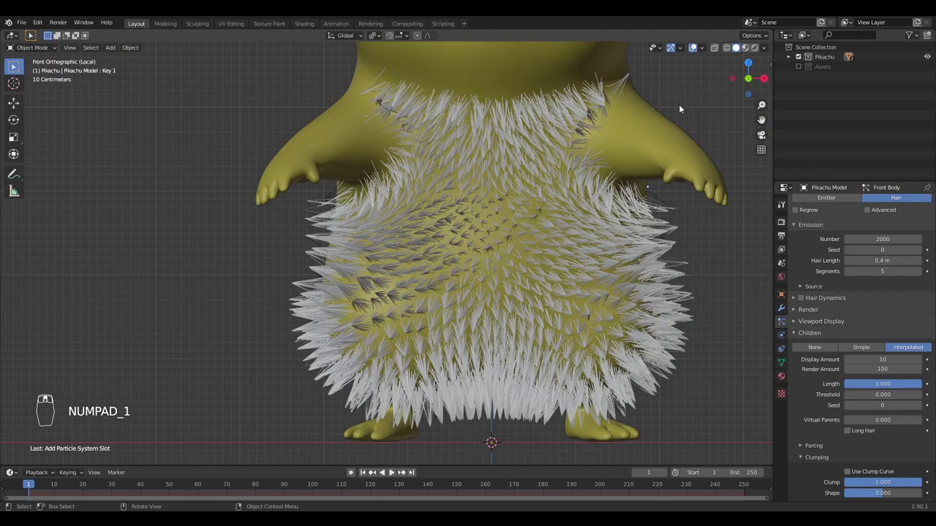
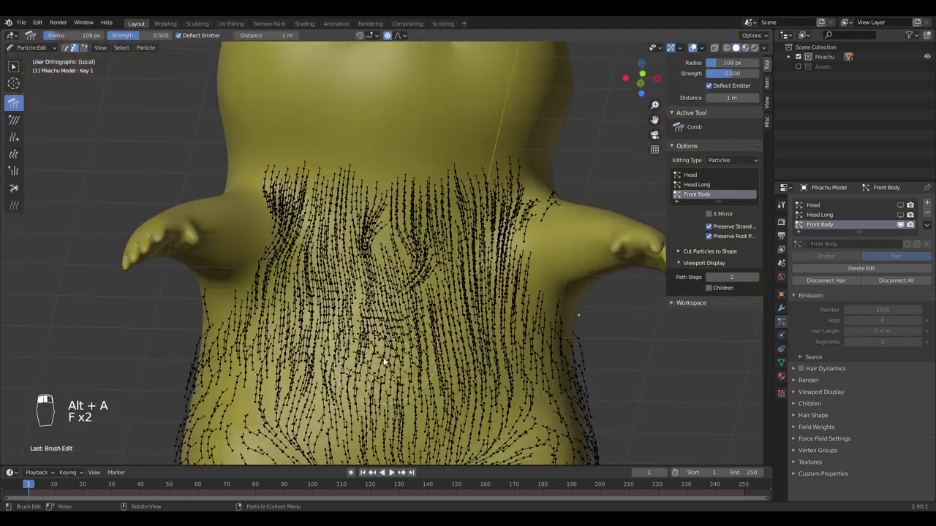
- Resize the Comb brush and work over the belly guide strands so the fur flows downward
{"action": "key", "text": "f"}
{"action": "middle_click", "coordinate": [402, 348]}
{"action": "right_click", "coordinate": [403, 348]}
{"action": "key", "text": "f"}
{"action": "key", "text": "f"}
{"action": "key", "text": "f"}
{"action": "key", "text": "f"}
{"action": "key", "text": "f"}
{"action": "key", "text": "f"}
{"action": "middle_click", "coordinate": [364, 356]}
{"action": "right_click", "coordinate": [364, 356]}
{"action": "key", "text": "f"}
- Finish the downward comb strokes across the belly and deselect the strands
{"action": "left_click_drag", "start_coordinate": [317, 337], "coordinate": [522, 102]}
{"action": "key", "text": "f"}
{"action": "left_click_drag", "start_coordinate": [538, 274], "coordinate": [177, 173]}
{"action": "left_click_drag", "start_coordinate": [538, 274], "coordinate": [813, 424]}
{"action": "key", "text": "alt+a"}
- Adjust the Children roughness for the Front Body fur and save the Pikachu file
{"action": "key", "text": "ctrl+s"}
{"action": "left_click_drag", "start_coordinate": [813, 424], "coordinate": [431, 397]}
{"action": "left_click_drag", "start_coordinate": [460, 351], "coordinate": [843, 460]}
{"action": "key", "text": "ctrl+s"}
{"action": "key", "text": "alt+a"}
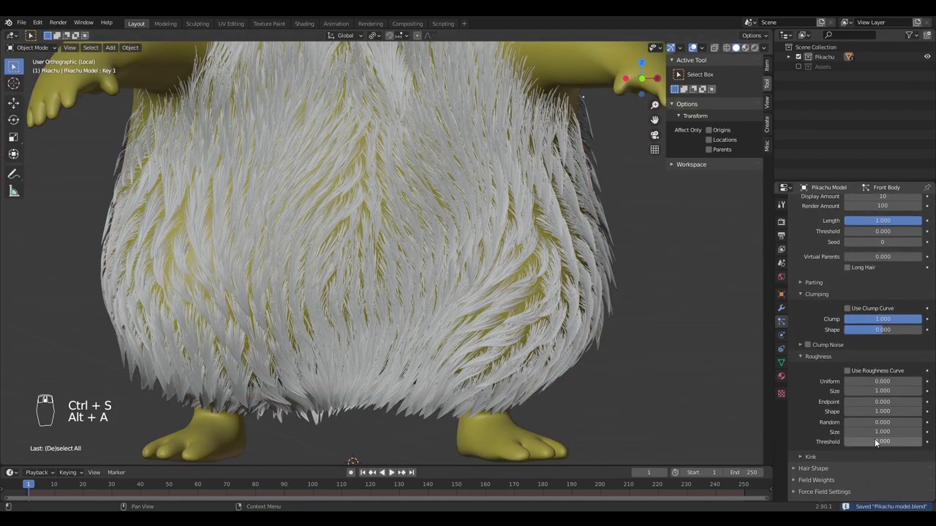
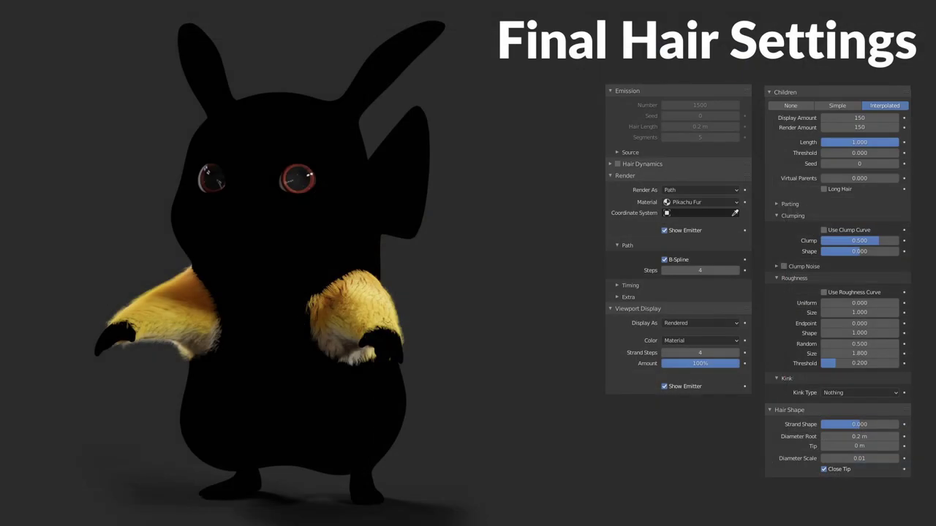
- Undo the last edits and hide the selected arm geometry to isolate the hand area
{"action": "key", "text": "ctrl+z"}
{"action": "key", "text": "ctrl+z"}
{"action": "key", "text": "h"}
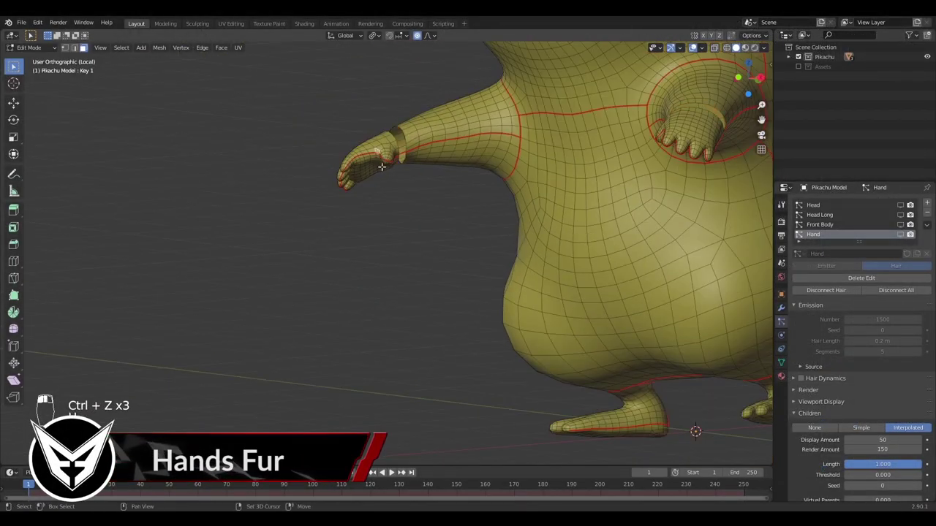
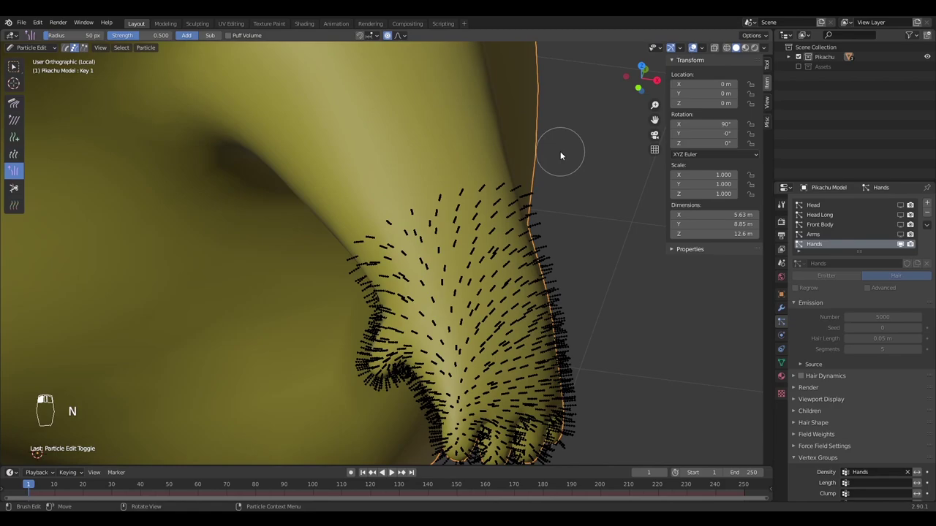
- Resize the Length brush while growing the short fur strands on the Hands
{"action": "key", "text": "f"}
{"action": "key", "text": "f"}
{"action": "key", "text": "f"}
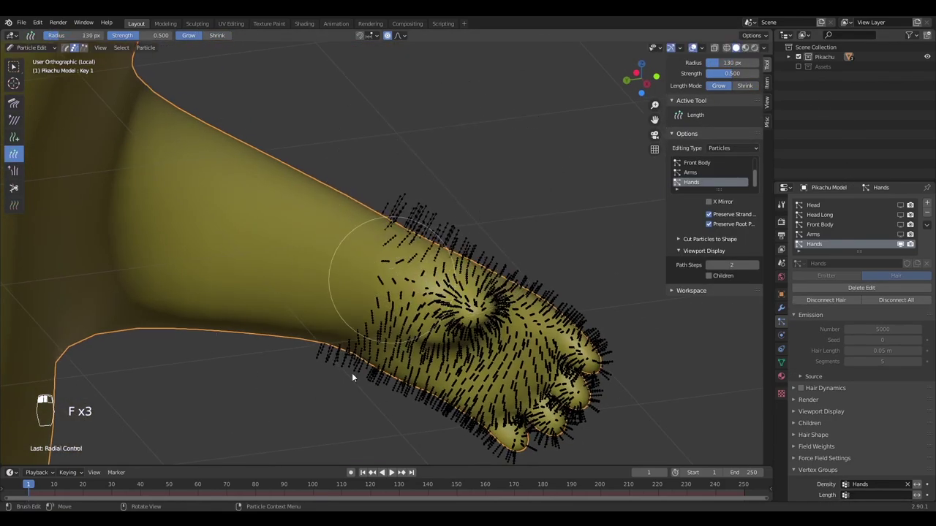
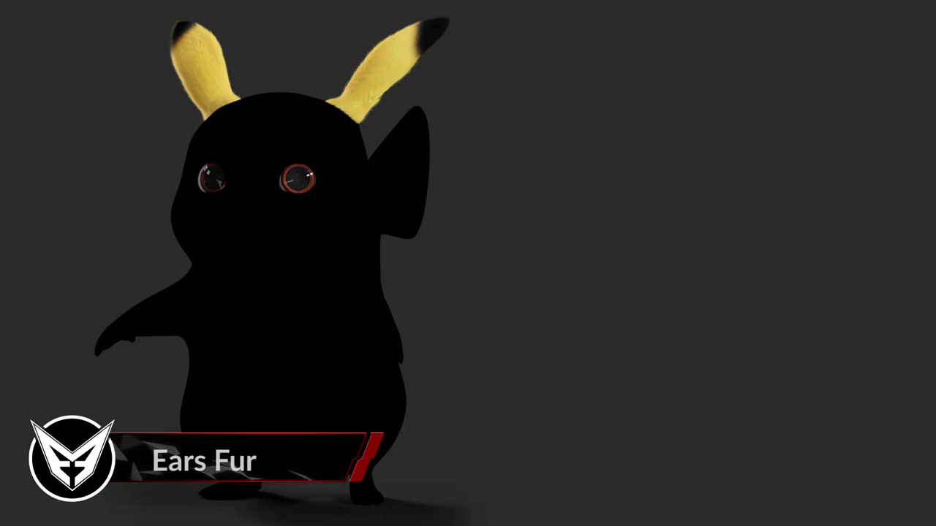
- Leave the render preview, unhide the model, set Ears children to Interpolated and save
{"action": "key", "text": "ctrl+l"}
{"action": "key", "text": "alt+h"}
{"action": "left_click", "coordinate": [817, 285]}
{"action": "key", "text": "ctrl+s"}
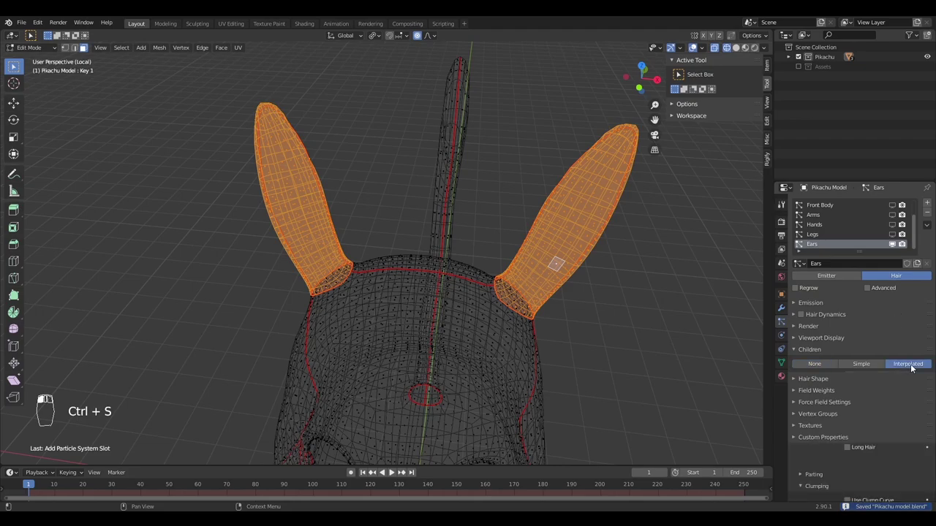
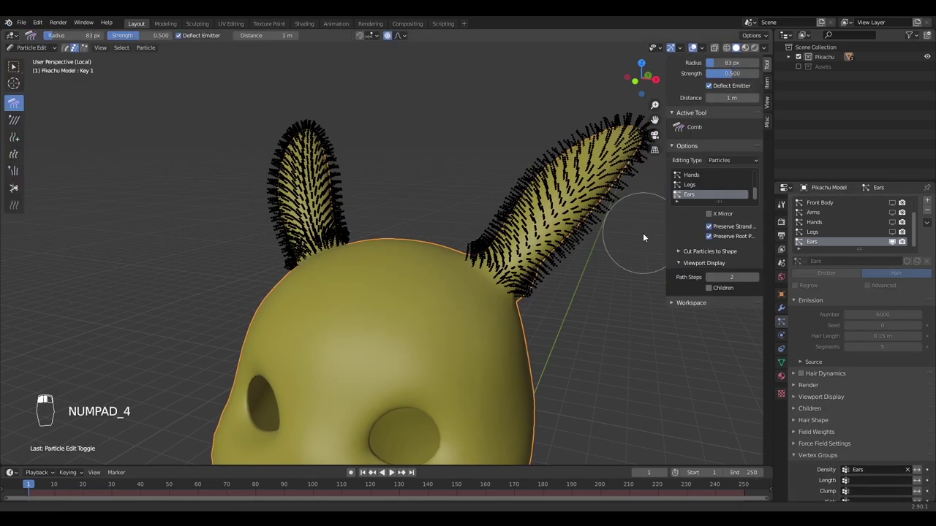
- Enlarge the Comb brush for shaping the ear fur
{"action": "key", "text": "f"}
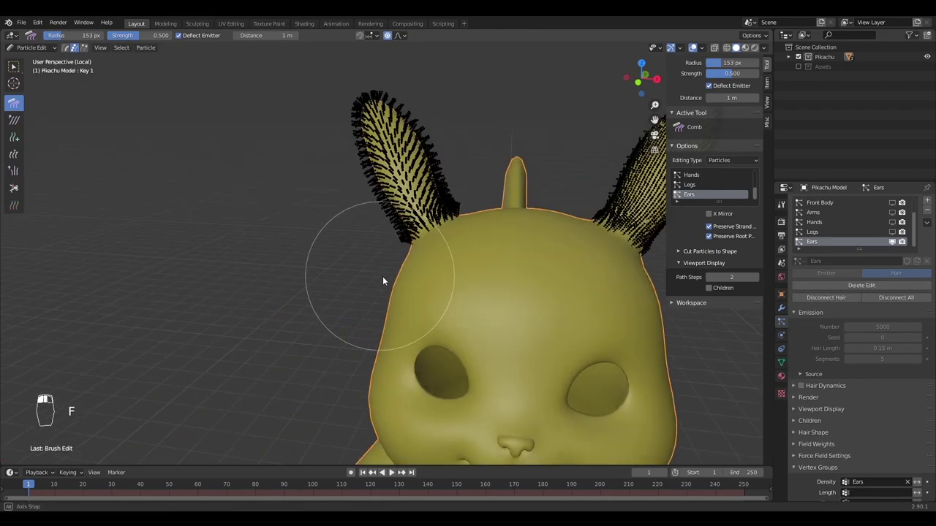
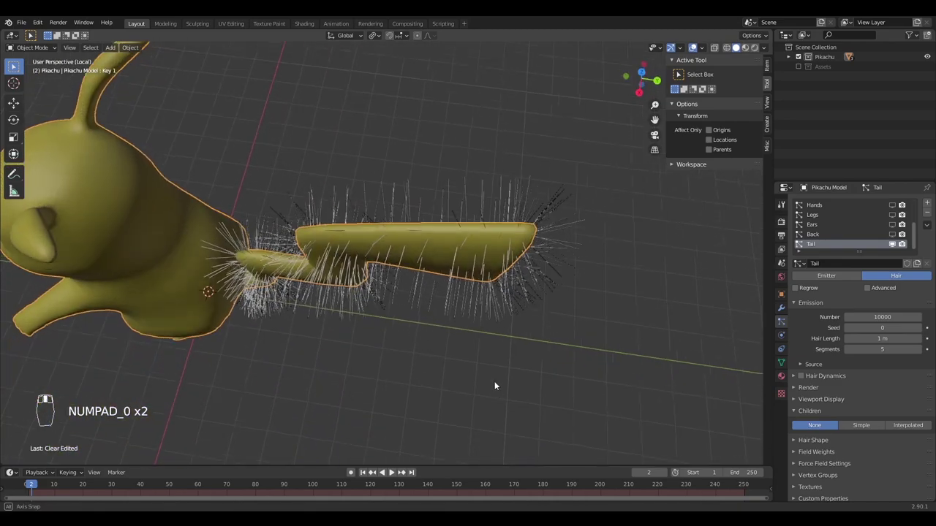
- View the tail from the right and set the Tail system's Density vertex group to Tail
{"action": "key", "text": "KP_7"}
{"action": "key", "text": "KP_3"}
{"action": "key", "text": "z"}
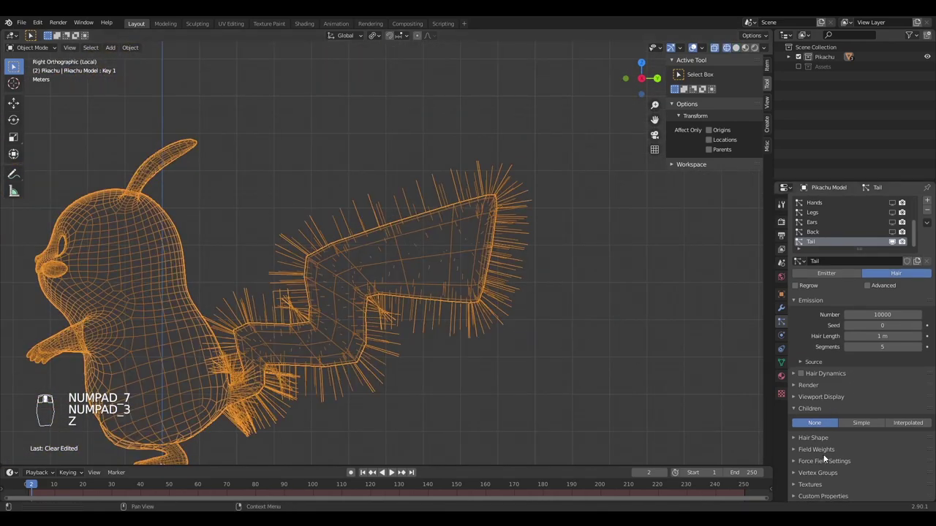
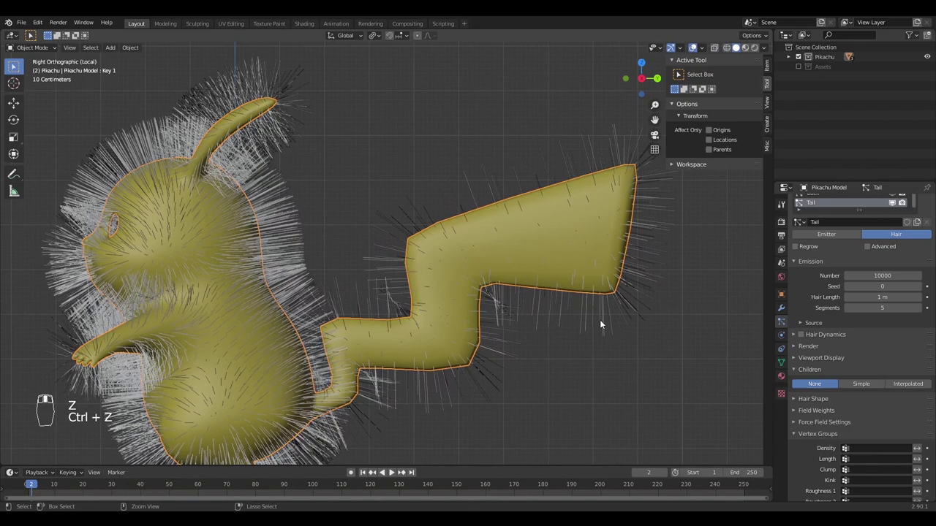
{"action": "left_click_drag", "start_coordinate": [862, 452], "coordinate": [865, 447]}
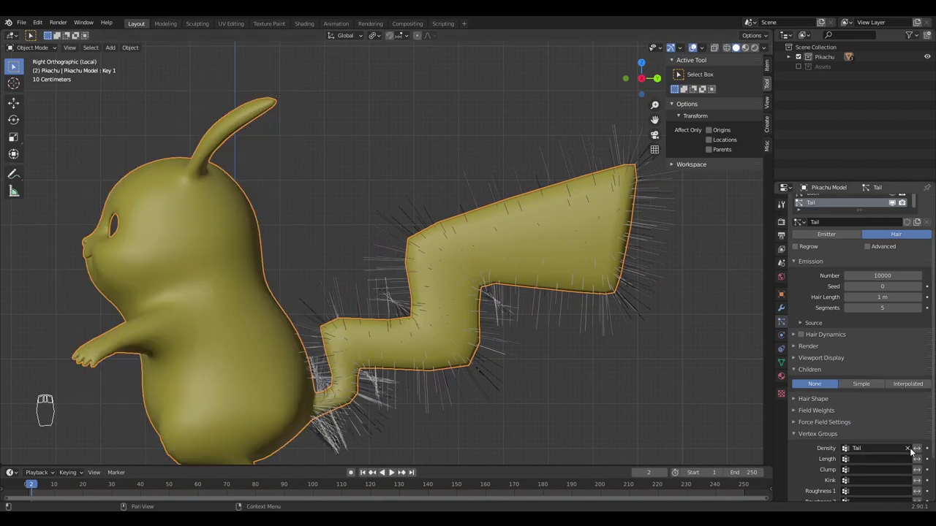